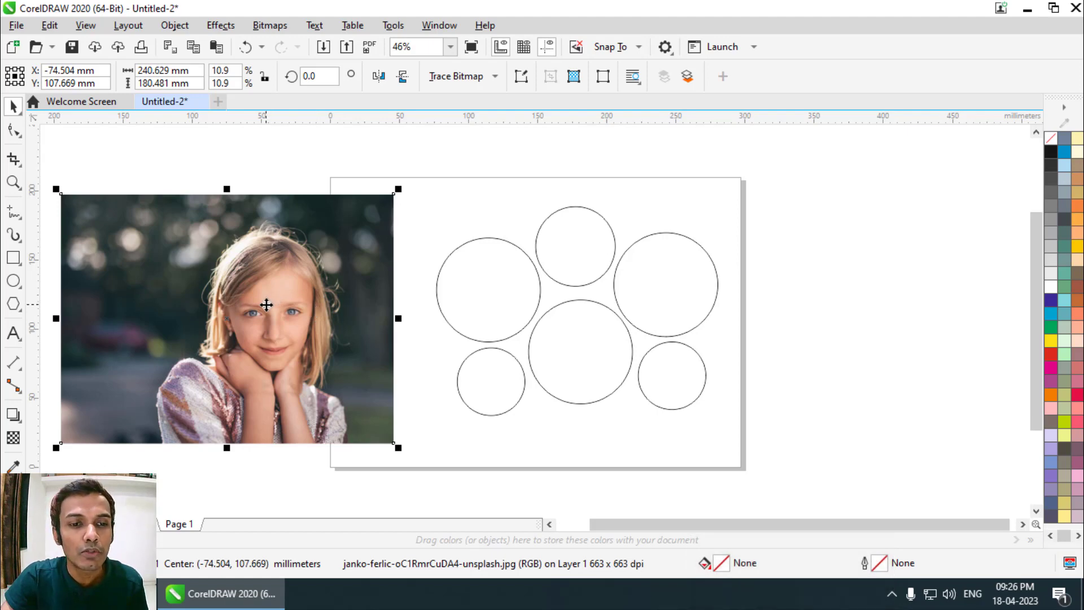
# - PowerClip the photo inside the upper-left circle
pyautogui.rightClick(268, 304)
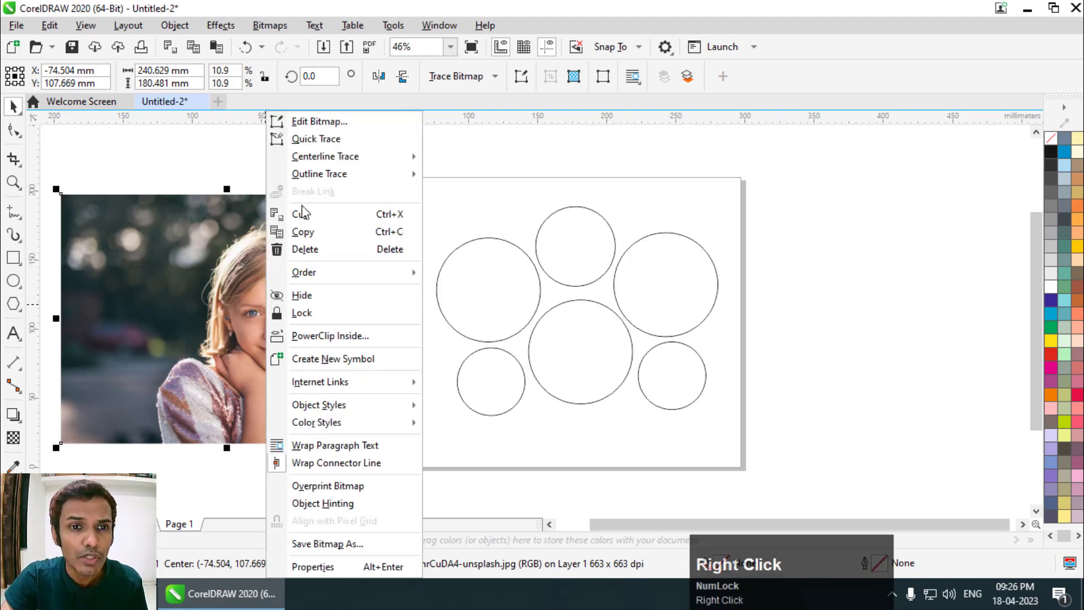
pyautogui.click(329, 342)
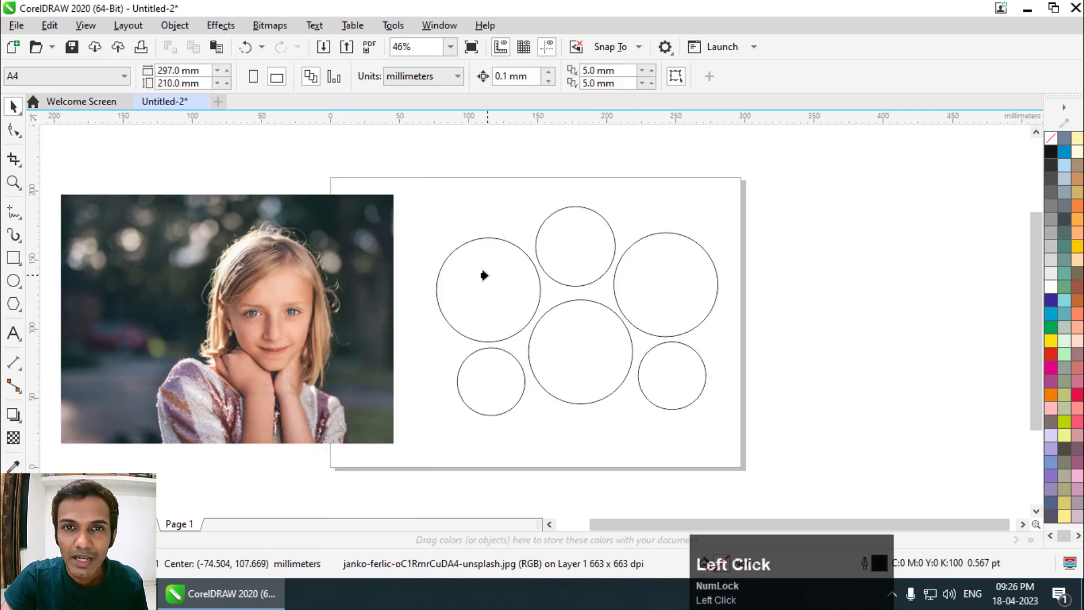
pyautogui.click(489, 275)
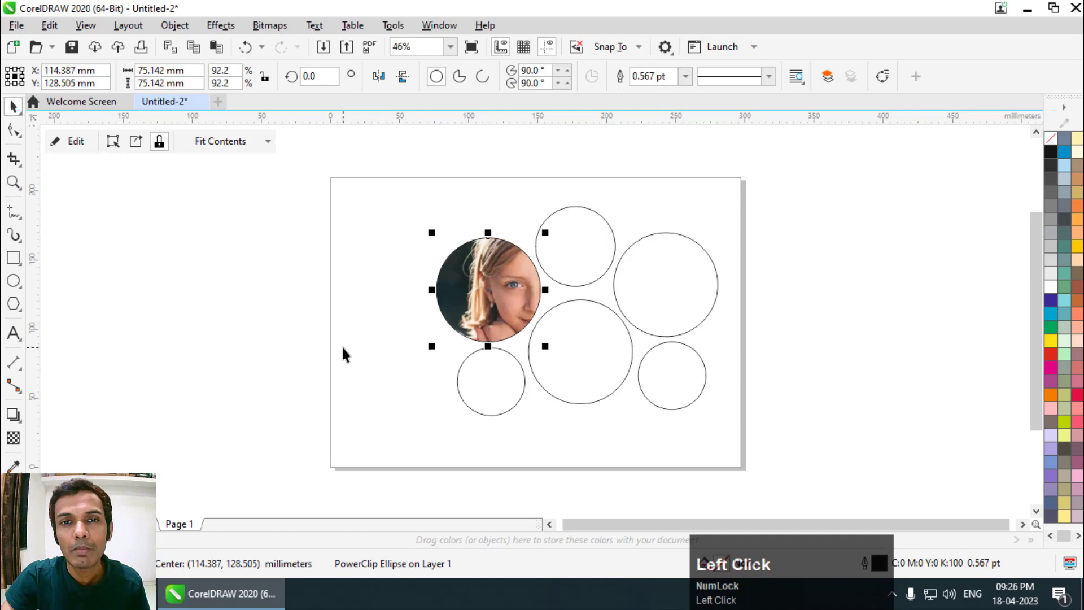
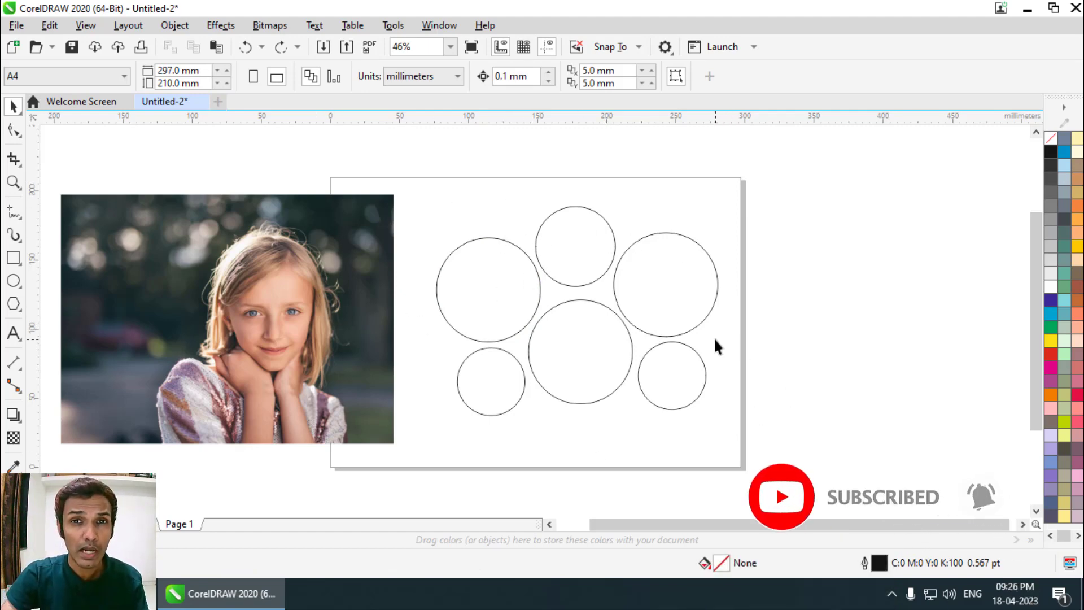
# - Group the six circles and reposition the group on the page
pyautogui.moveTo(819, 181); pyautogui.dragTo(607, 341)
pyautogui.rightClick(607, 342)
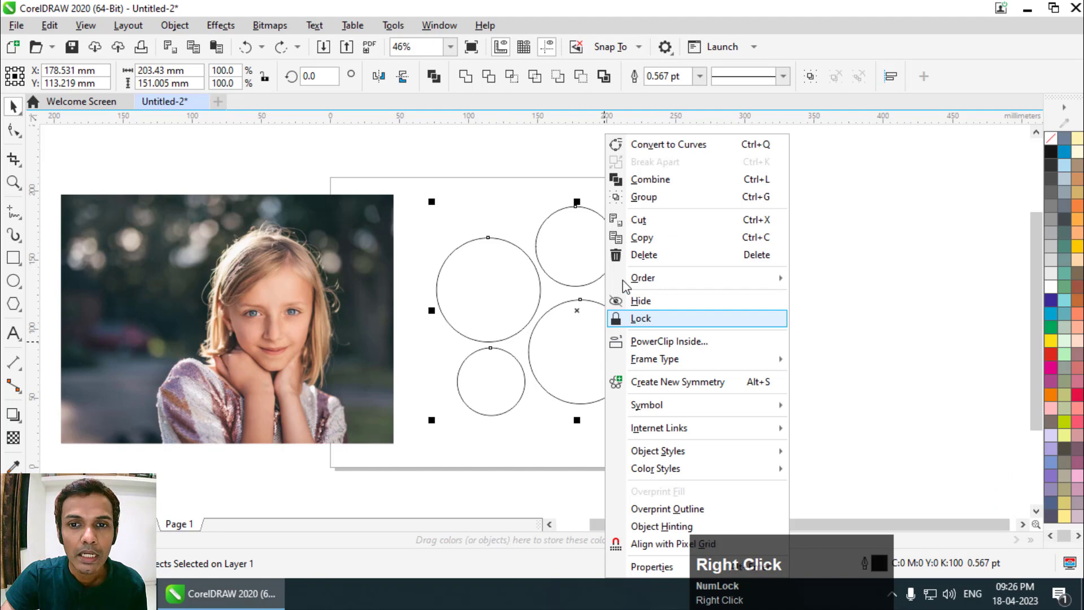
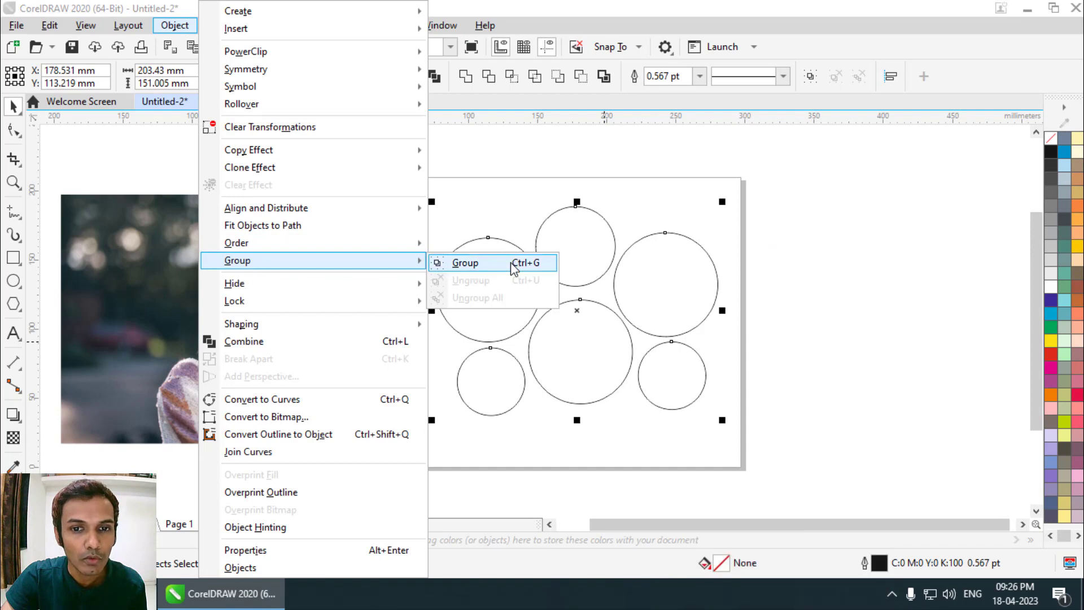
pyautogui.moveTo(522, 267); pyautogui.dragTo(859, 311)
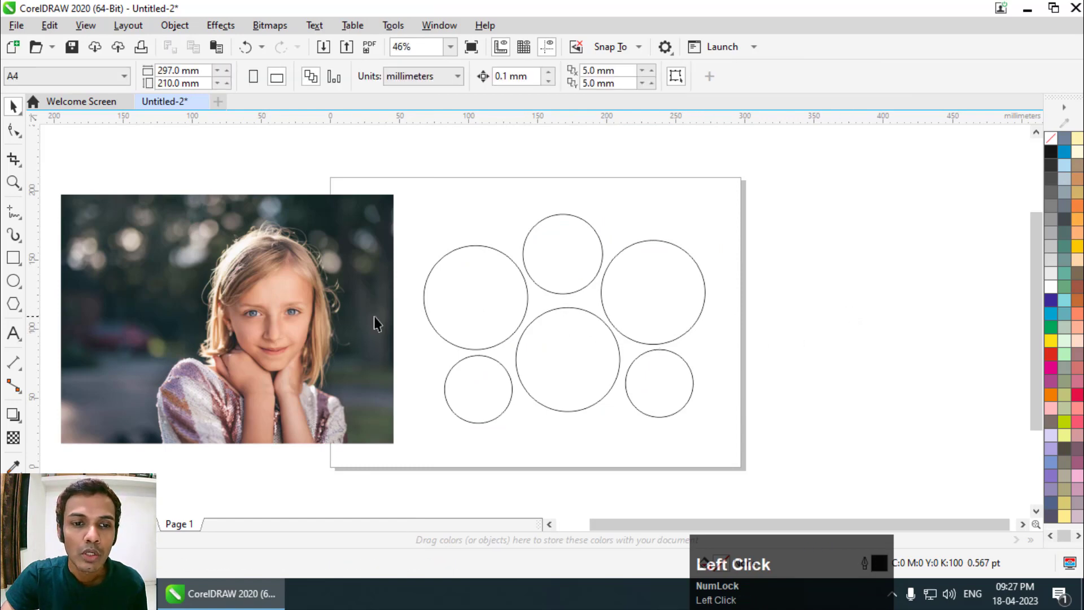
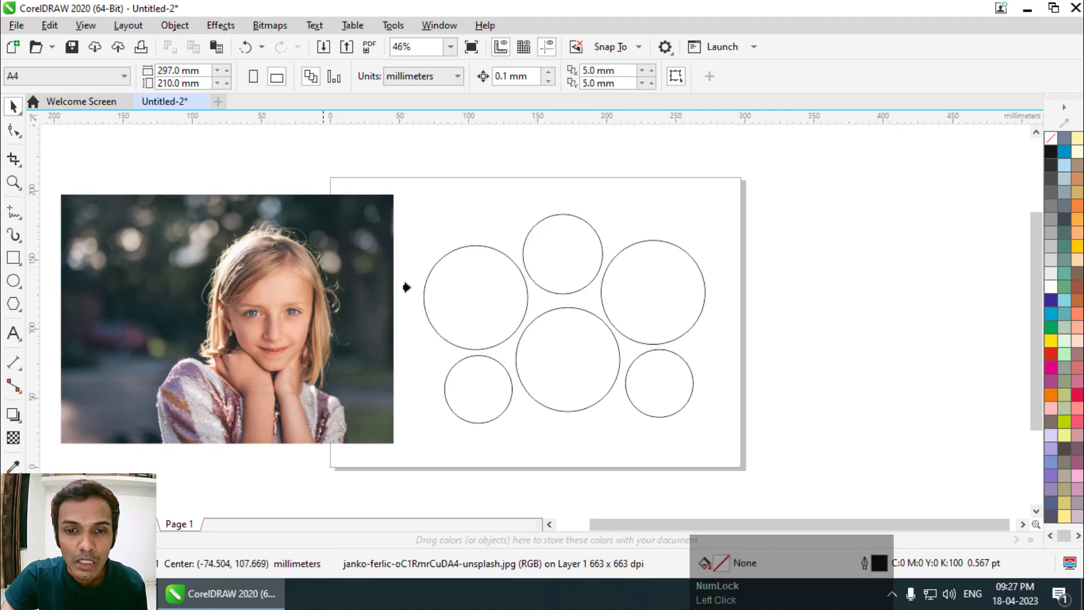
# - Clip the photo into the circle group and select the filled cluster
pyautogui.click(480, 314)
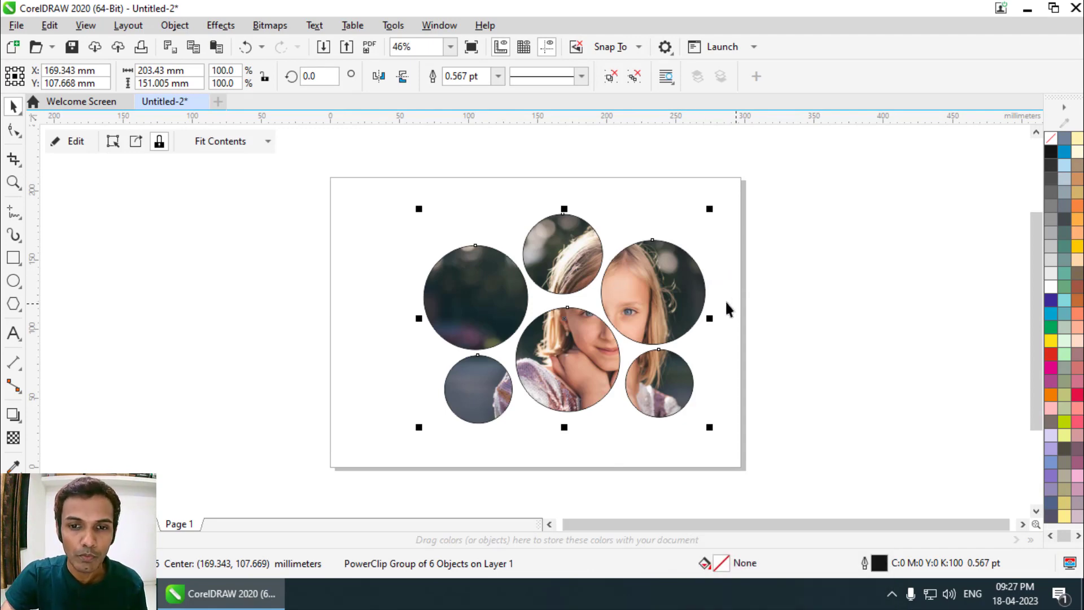
pyautogui.click(630, 287)
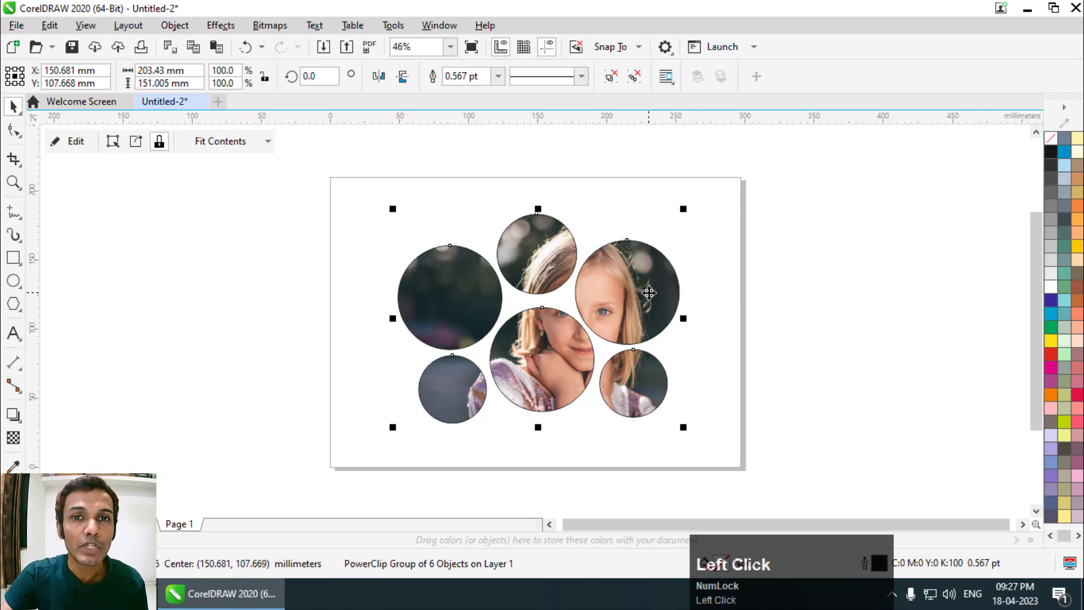
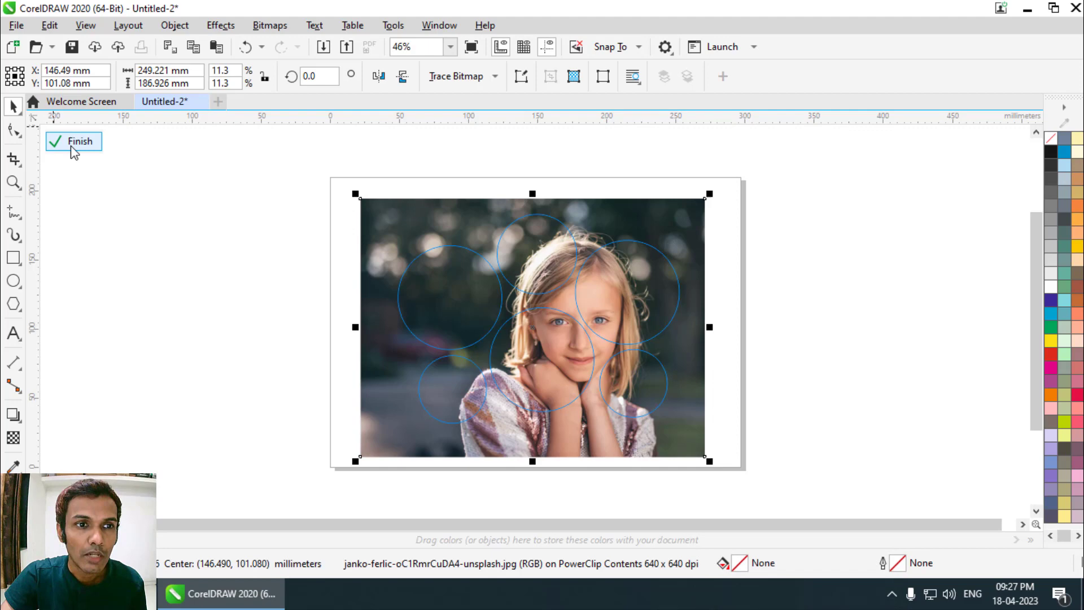
# - Finish the photo edit and Ctrl-select the centre-bottom circle inside the group
pyautogui.click(75, 150)
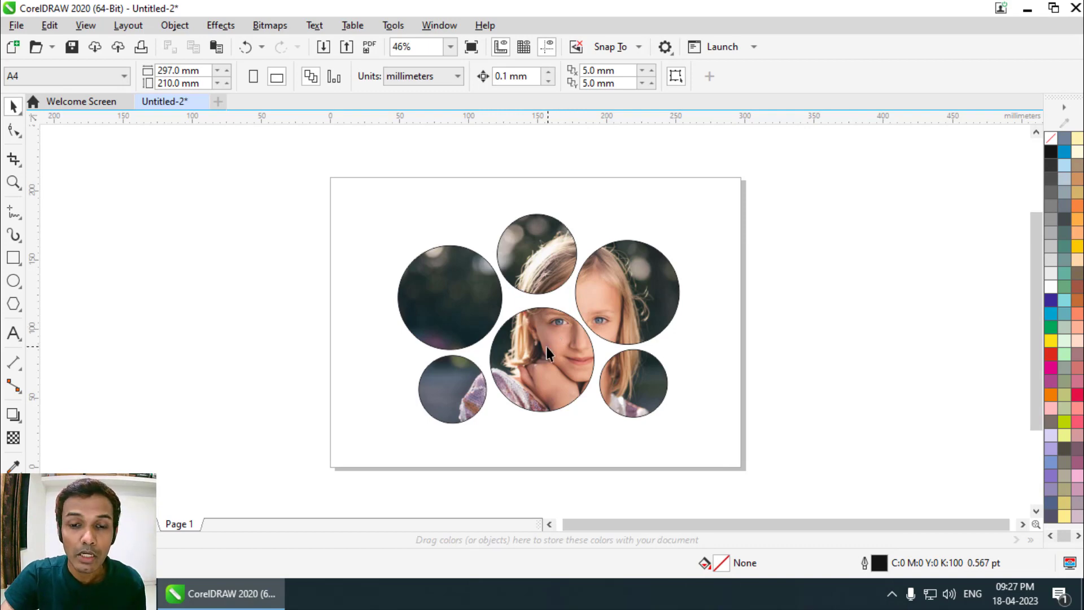
pyautogui.press('ctrl+Num_Lock')
pyautogui.doubleClick(551, 352)
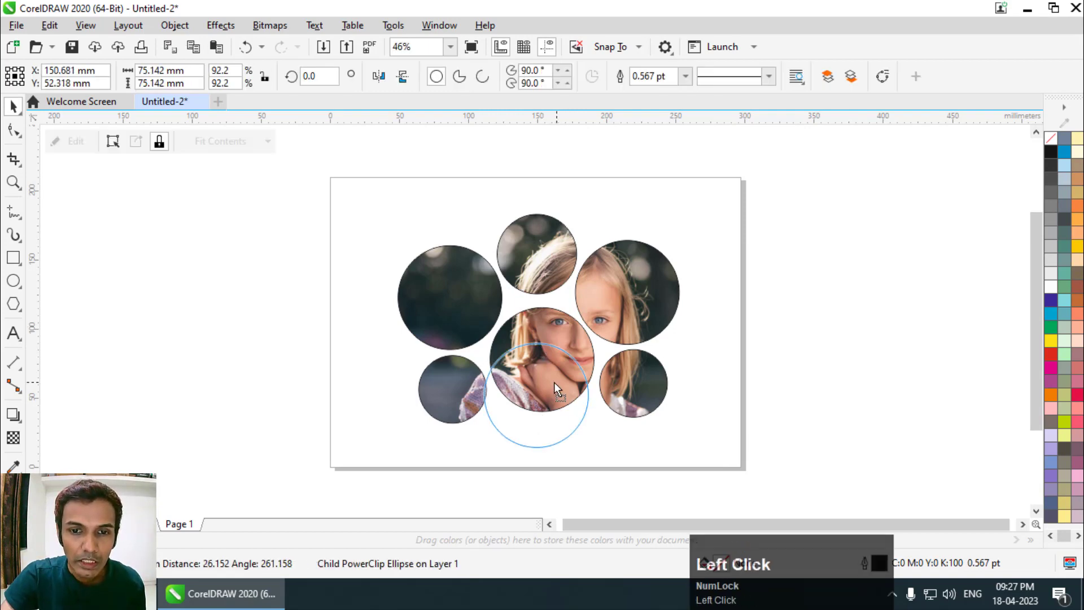
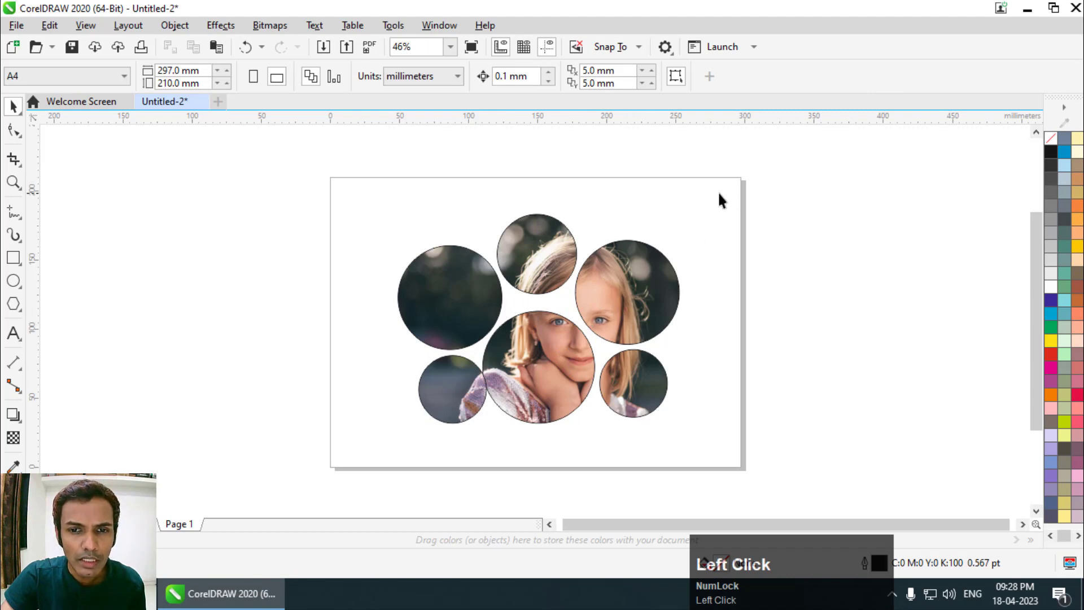
# - Move the circle cluster off the page and draw a hexagon with a copy beside it
pyautogui.moveTo(557, 321); pyautogui.dragTo(355, 344)
pyautogui.moveTo(354, 344); pyautogui.dragTo(354, 344)
pyautogui.rightClick(354, 343)
pyautogui.moveTo(355, 344); pyautogui.dragTo(354, 344)
pyautogui.rightClick(354, 344)
pyautogui.scroll(3)
# - Snap the hexagons together and duplicate one for the next row
pyautogui.click(610, 364)
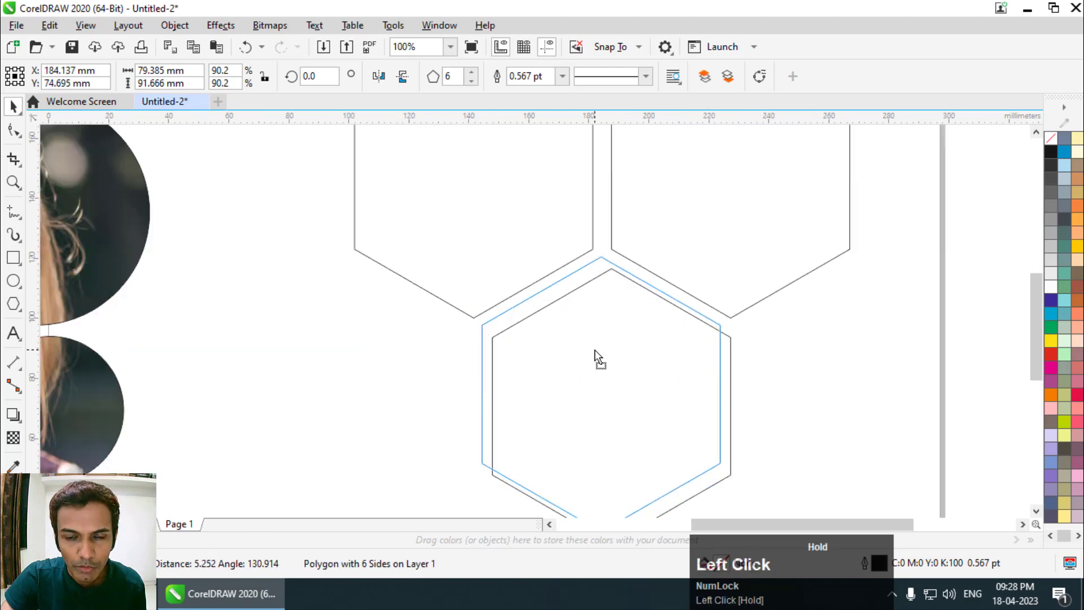
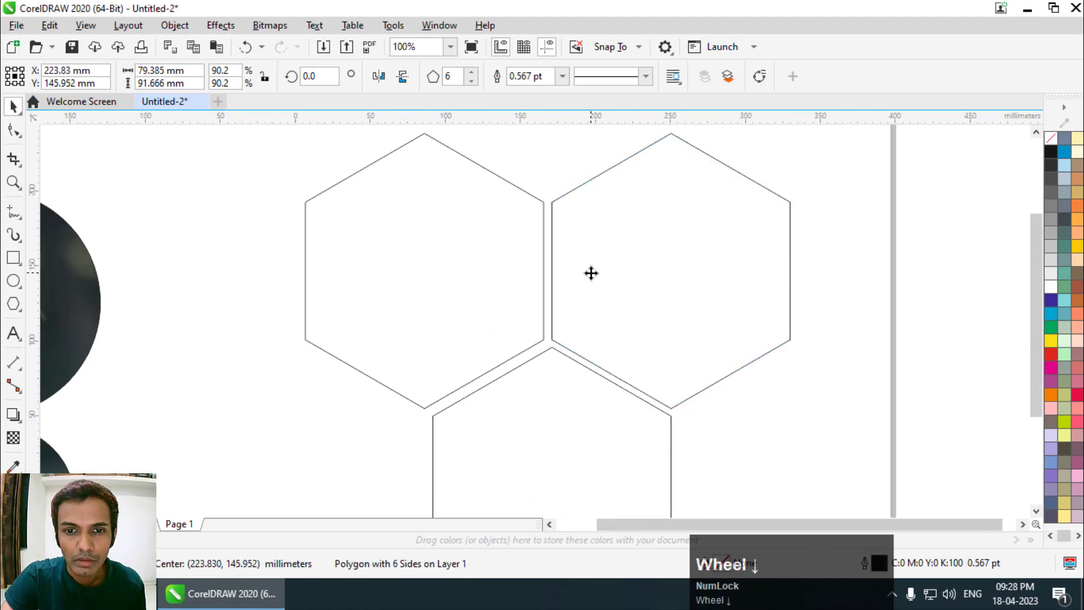
pyautogui.moveTo(49, 184); pyautogui.dragTo(554, 396)
pyautogui.moveTo(551, 398); pyautogui.dragTo(548, 244)
pyautogui.scroll(-3)
pyautogui.click(505, 247)
pyautogui.press('Left')
pyautogui.press('Up')
pyautogui.press('Left')
# - Slot the duplicate hexagons into the honeycomb against their neighbours
pyautogui.moveTo(633, 245); pyautogui.dragTo(694, 354)
pyautogui.rightClick(695, 354)
pyautogui.scroll(3)
pyautogui.click(650, 356)
pyautogui.moveTo(650, 356); pyautogui.dragTo(619, 254)
pyautogui.scroll(3)
pyautogui.click(615, 285)
# - Place the fifth hexagon in the bottom row and select all five
pyautogui.scroll(-3)
pyautogui.scroll(3)
pyautogui.moveTo(263, 170); pyautogui.dragTo(263, 169)
pyautogui.rightClick(263, 169)
pyautogui.scroll(-3)
pyautogui.moveTo(741, 204); pyautogui.dragTo(554, 293)
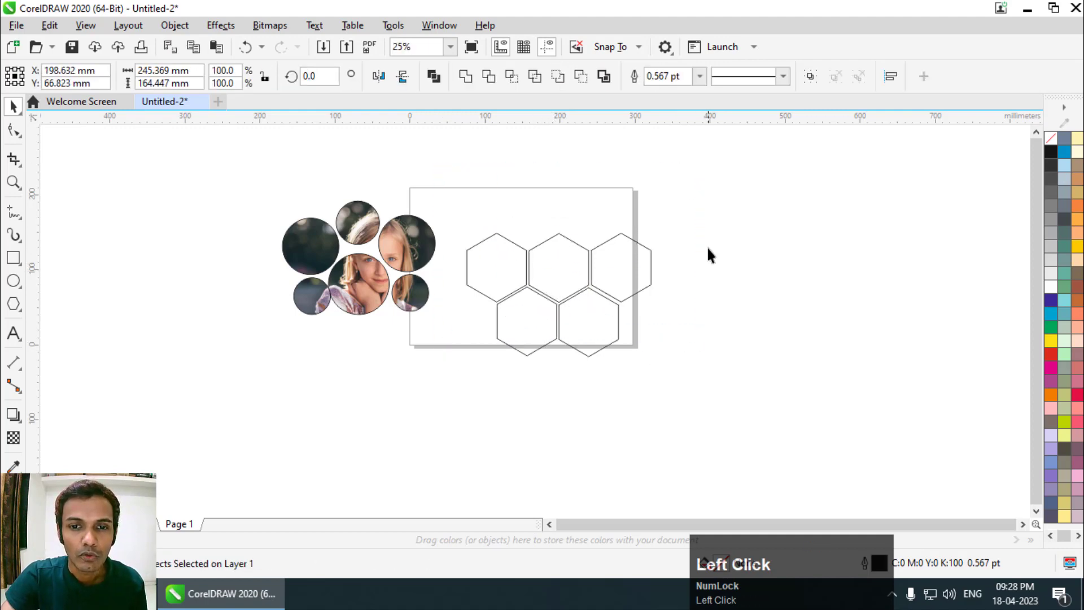
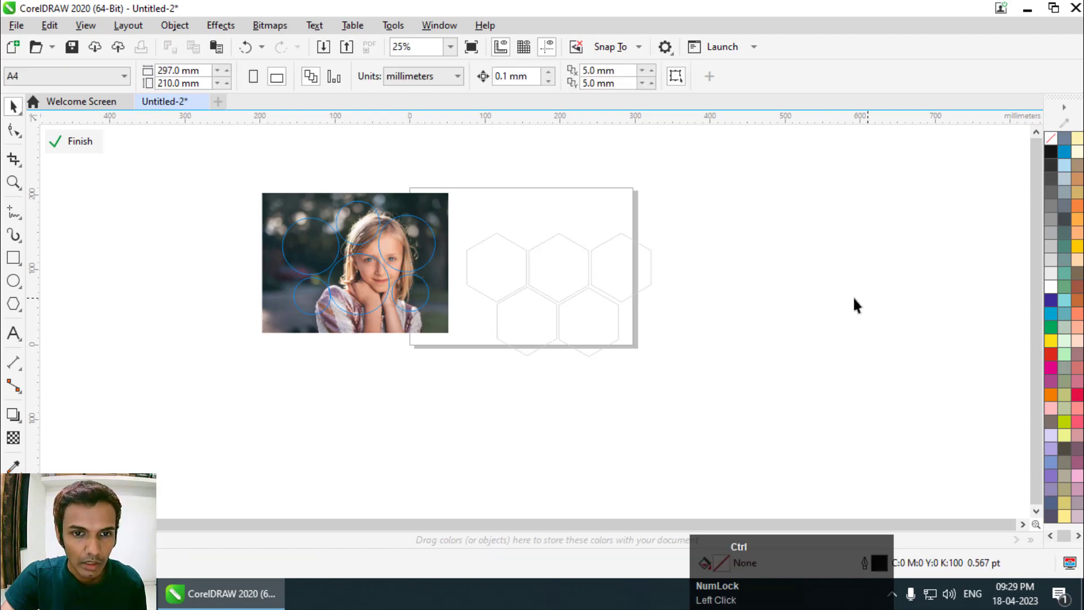
# - Copy the photo from the circle cluster and PowerClip it inside the left hexagon
pyautogui.click(834, 300)
pyautogui.press('ctrl+v')
pyautogui.moveTo(878, 327); pyautogui.dragTo(804, 319)
pyautogui.rightClick(808, 317)
pyautogui.click(865, 340)
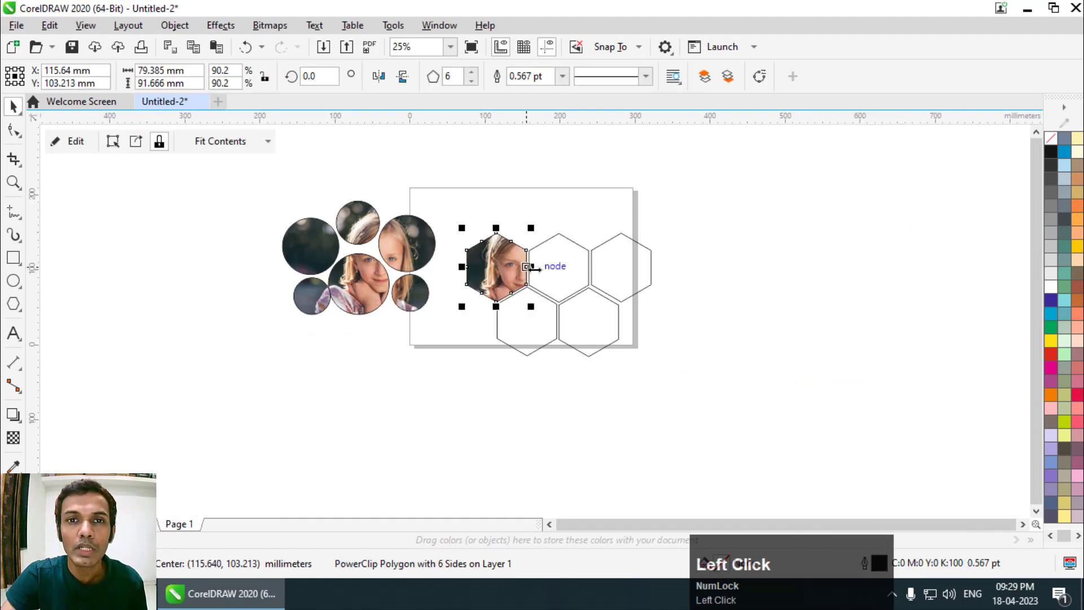
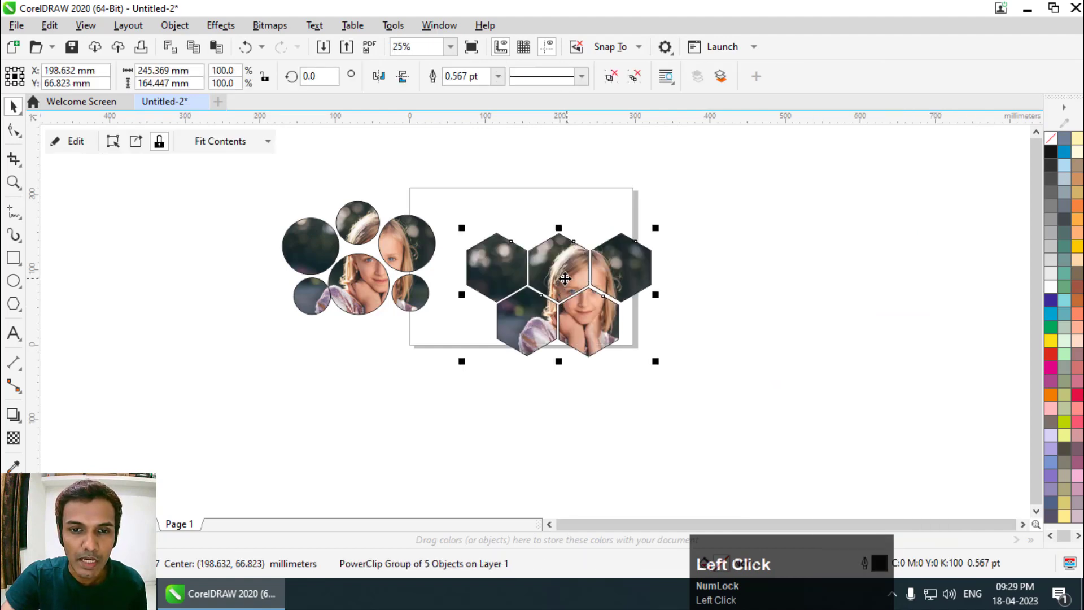
# - Zoom in and out while scaling the photo inside the honeycomb around her face
pyautogui.scroll(3)
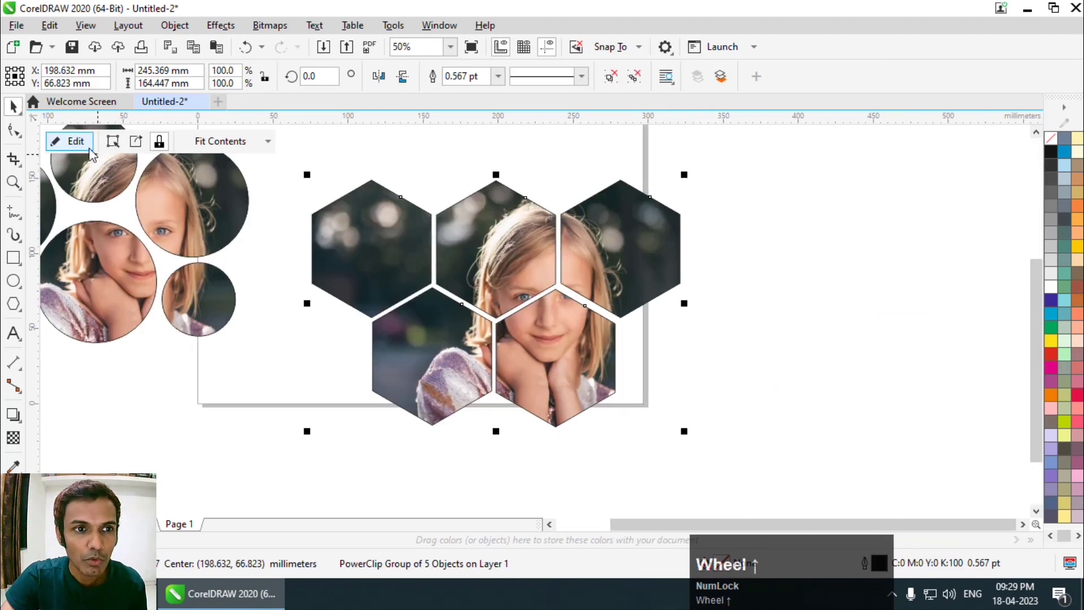
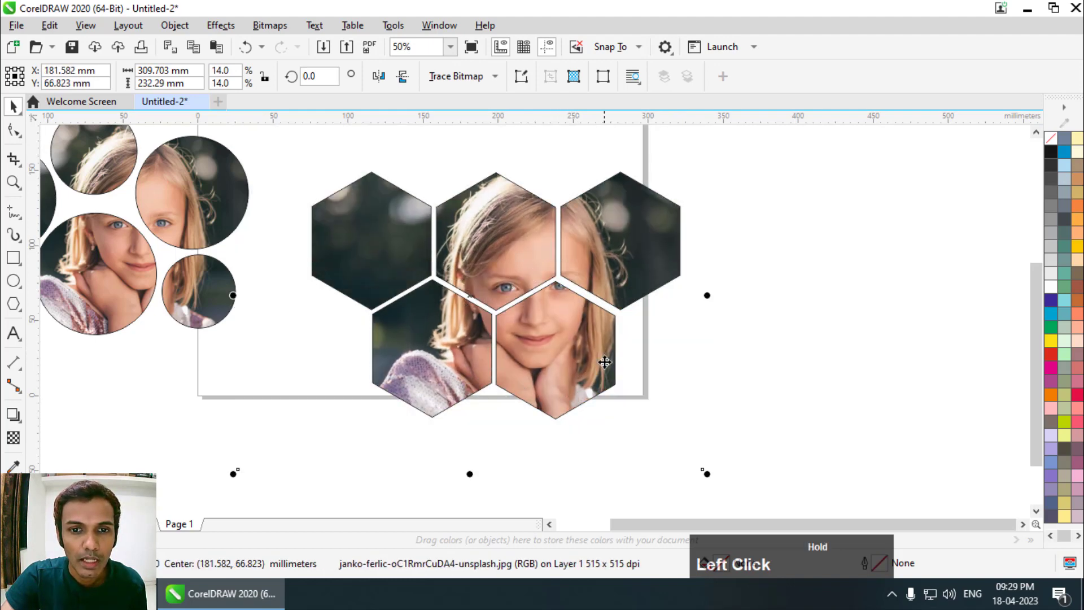
pyautogui.scroll(-3)
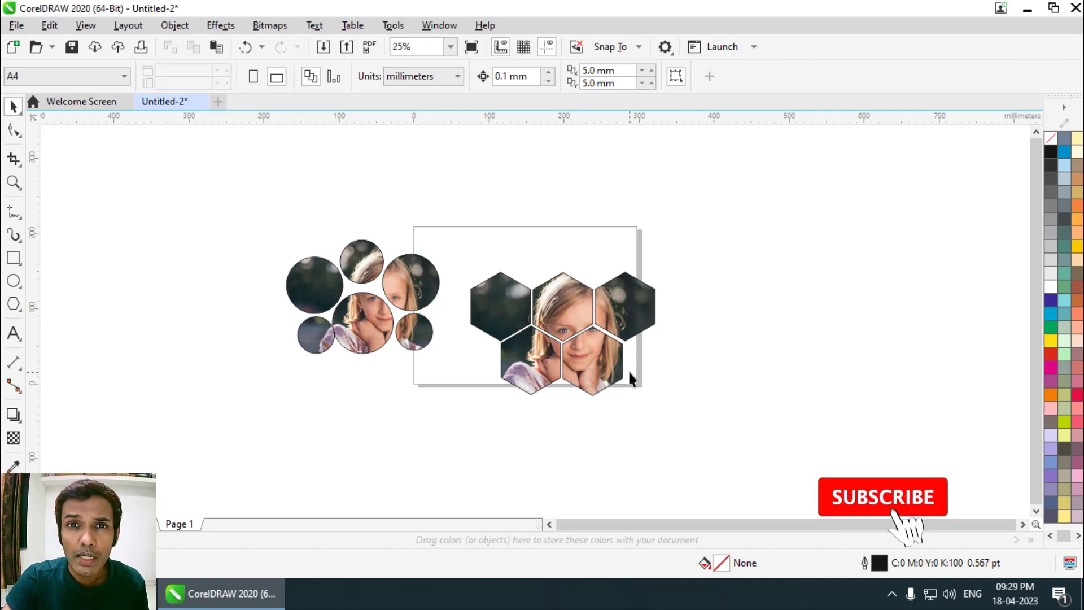
# - Drag the photo honeycomb up and left until it sits inside the page border
pyautogui.moveTo(614, 321); pyautogui.dragTo(582, 306)
pyautogui.click(582, 306)
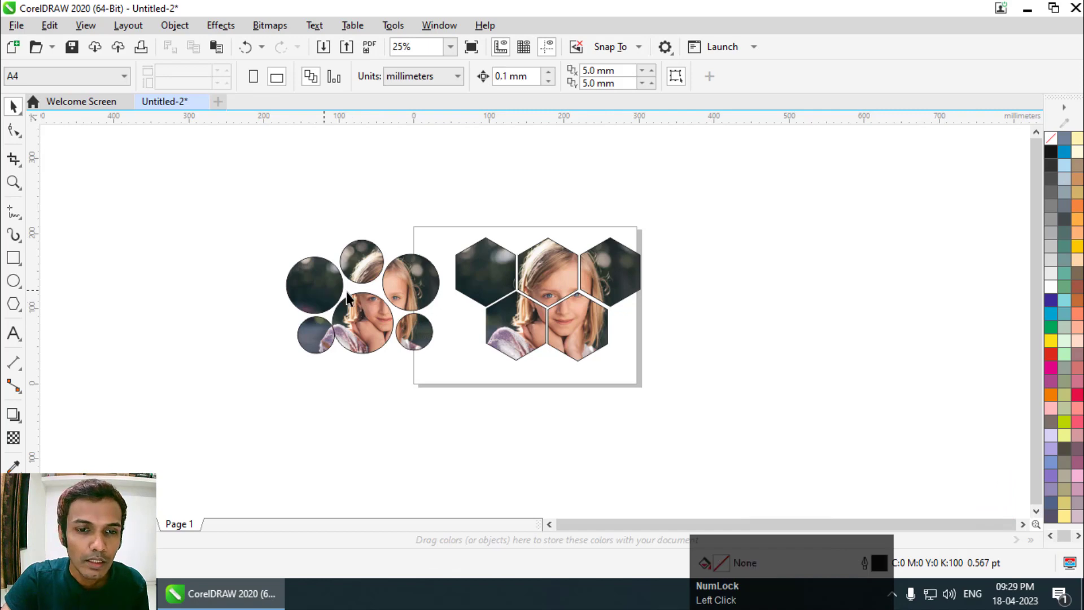
pyautogui.click(363, 315)
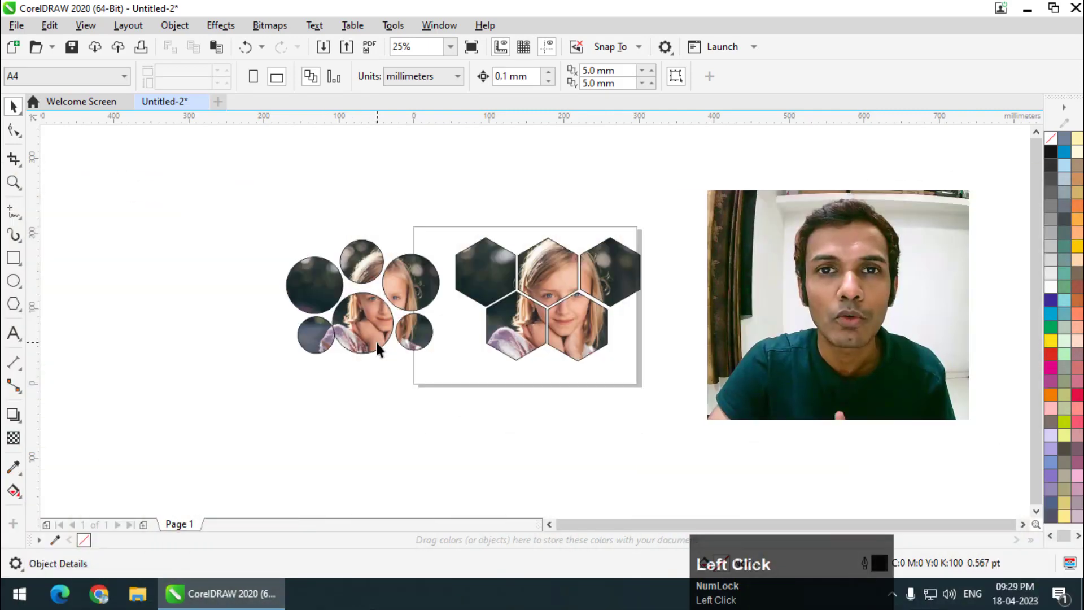
pyautogui.click(552, 272)
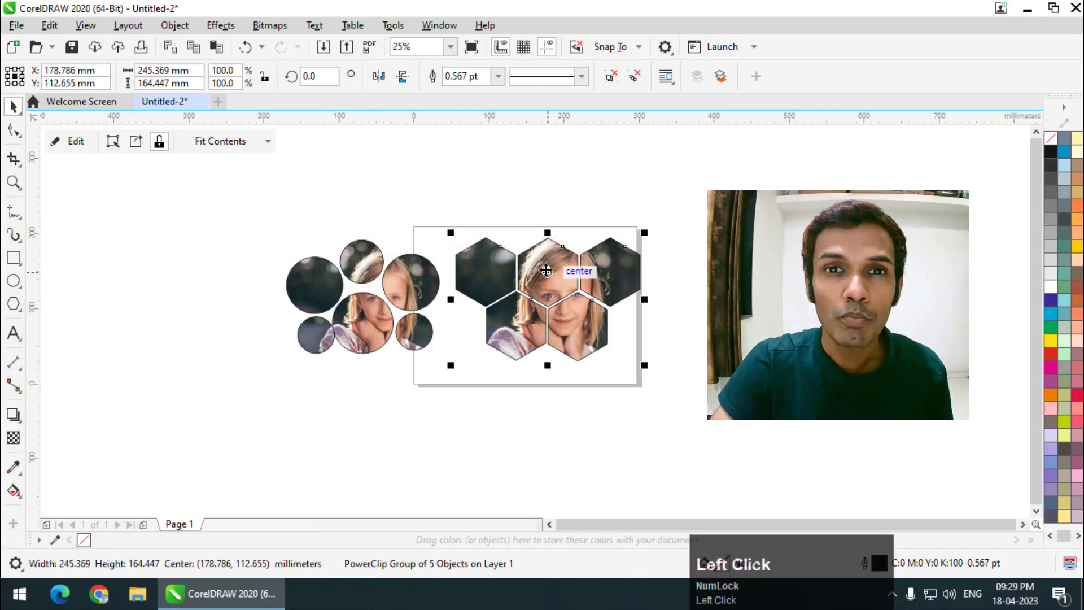